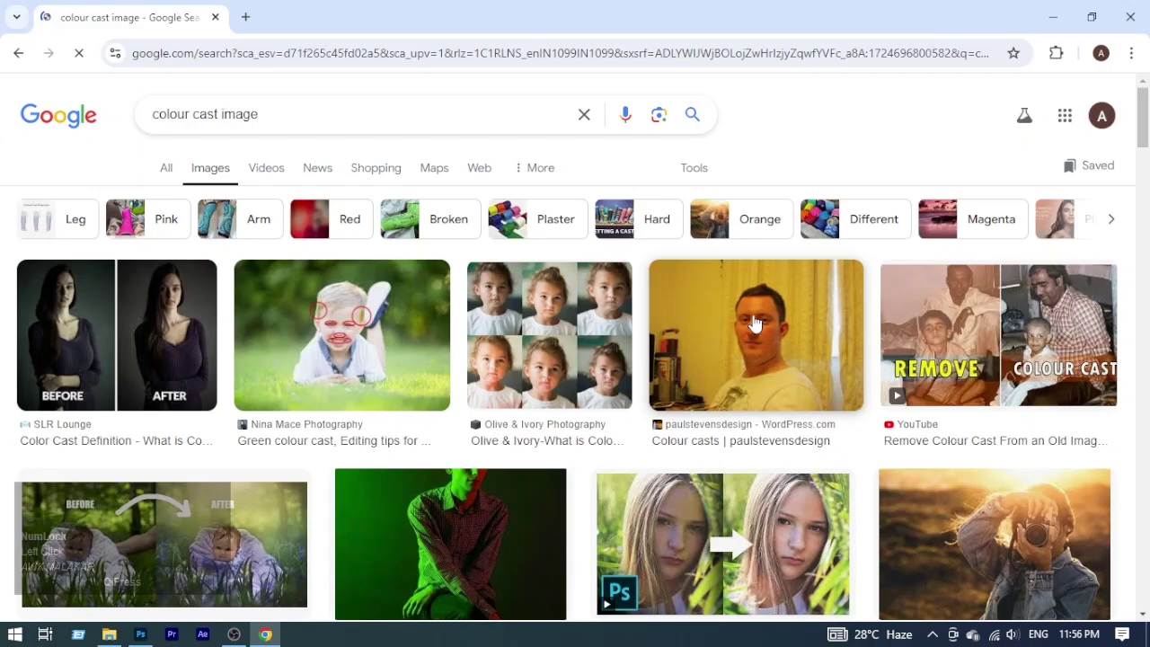
Preview the yellow-tinted portrait of a man and copy the image to the clipboard.
{"action": "scroll", "scroll_direction": "down", "scroll_amount": 3}
{"action": "left_click", "coordinate": [750, 245]}
{"action": "right_click", "coordinate": [816, 275]}
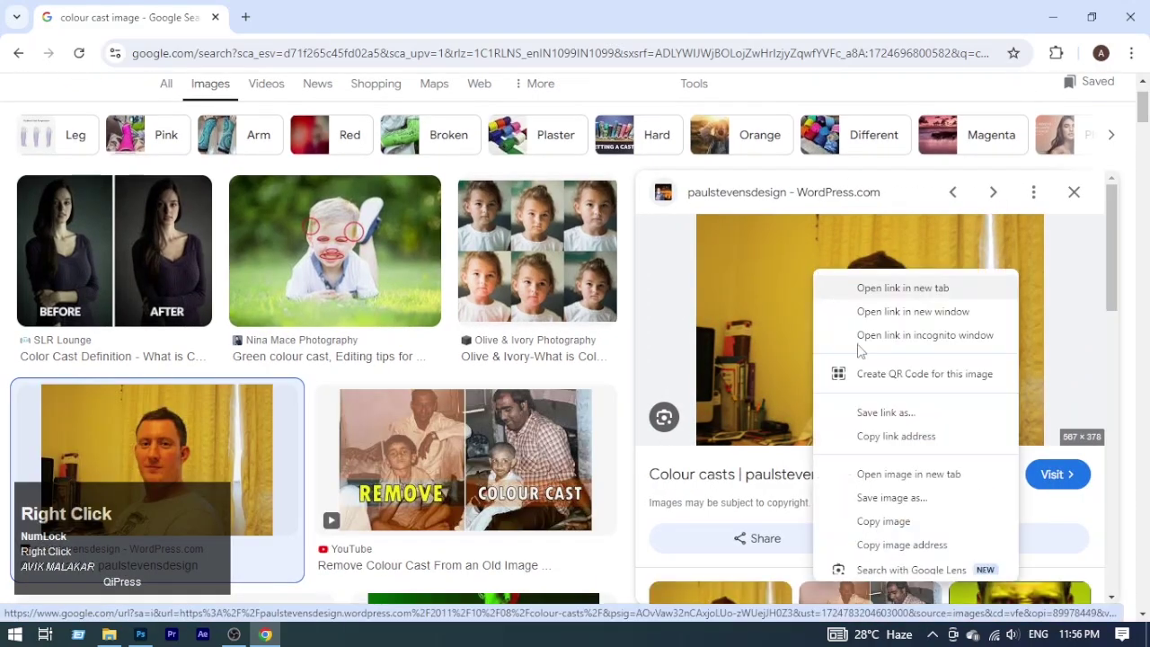
{"action": "left_click", "coordinate": [901, 522]}
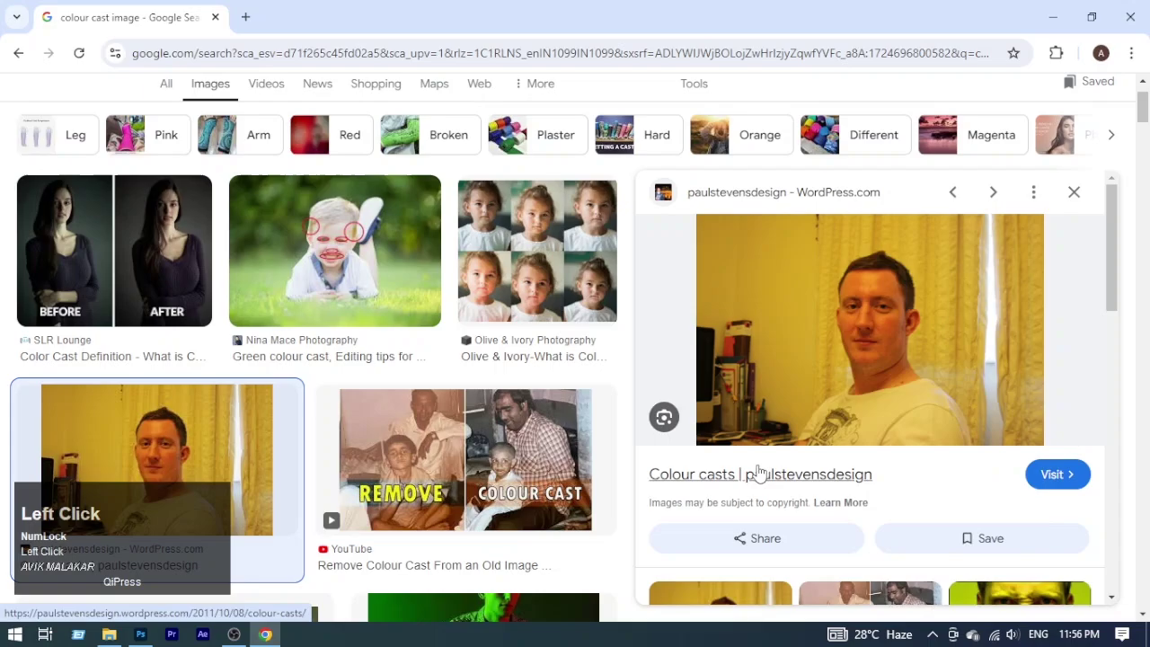
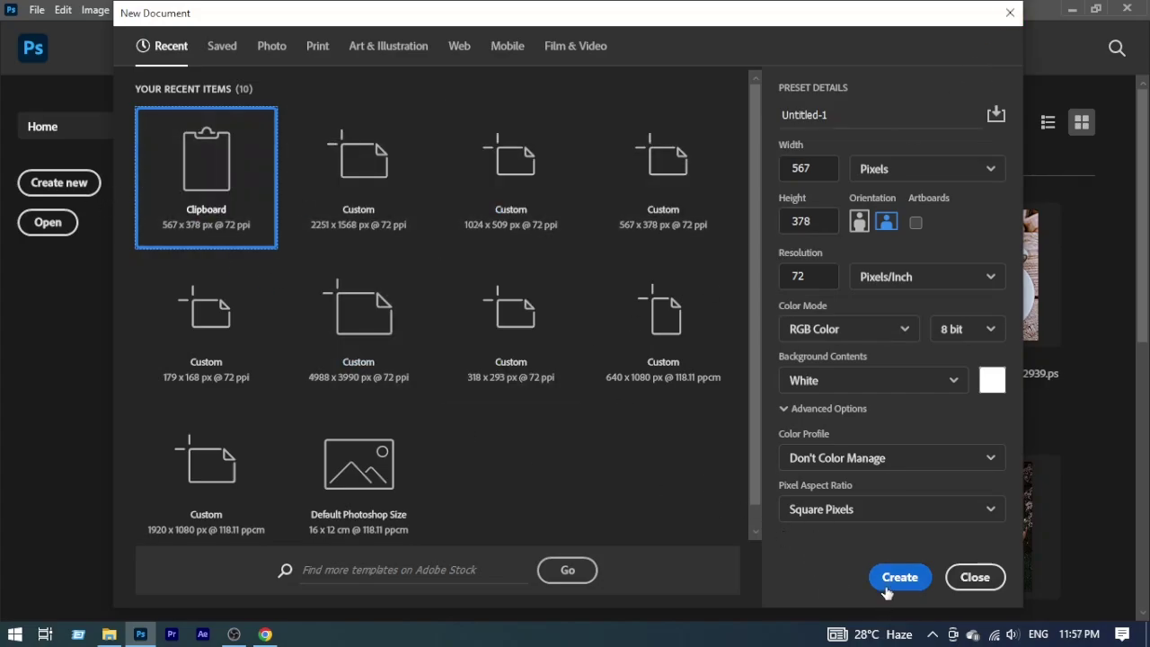
Create a clipboard-sized canvas, paste the yellow portrait and convert its layer to a smart object.
{"action": "left_click", "coordinate": [888, 584]}
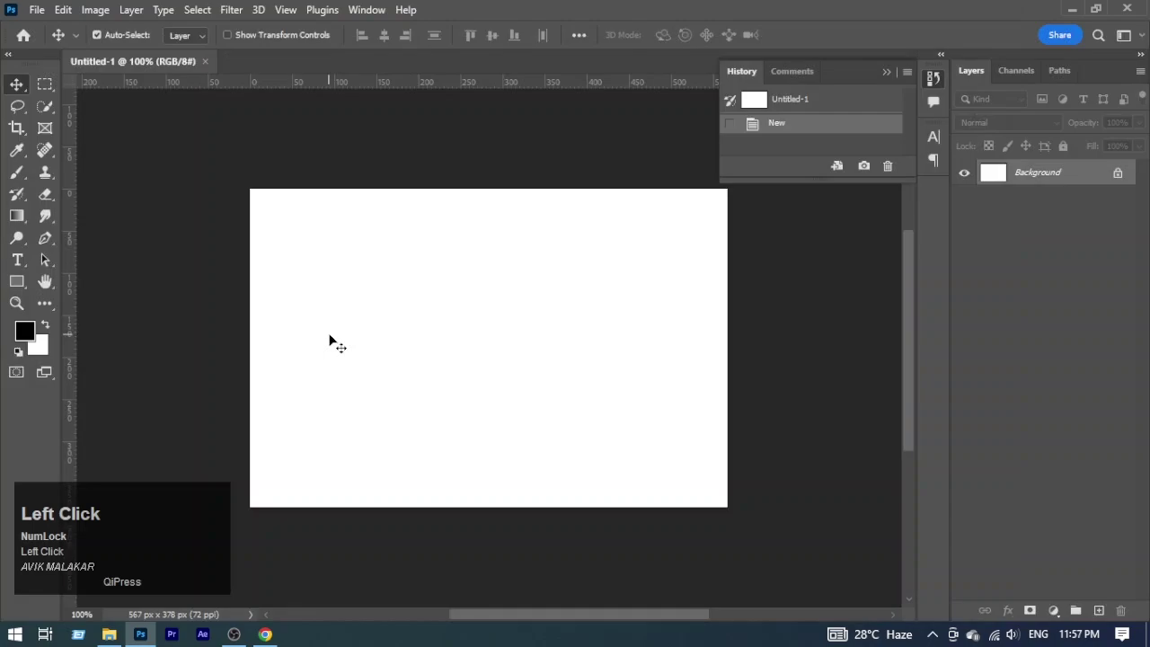
{"action": "key", "text": "ctrl+v"}
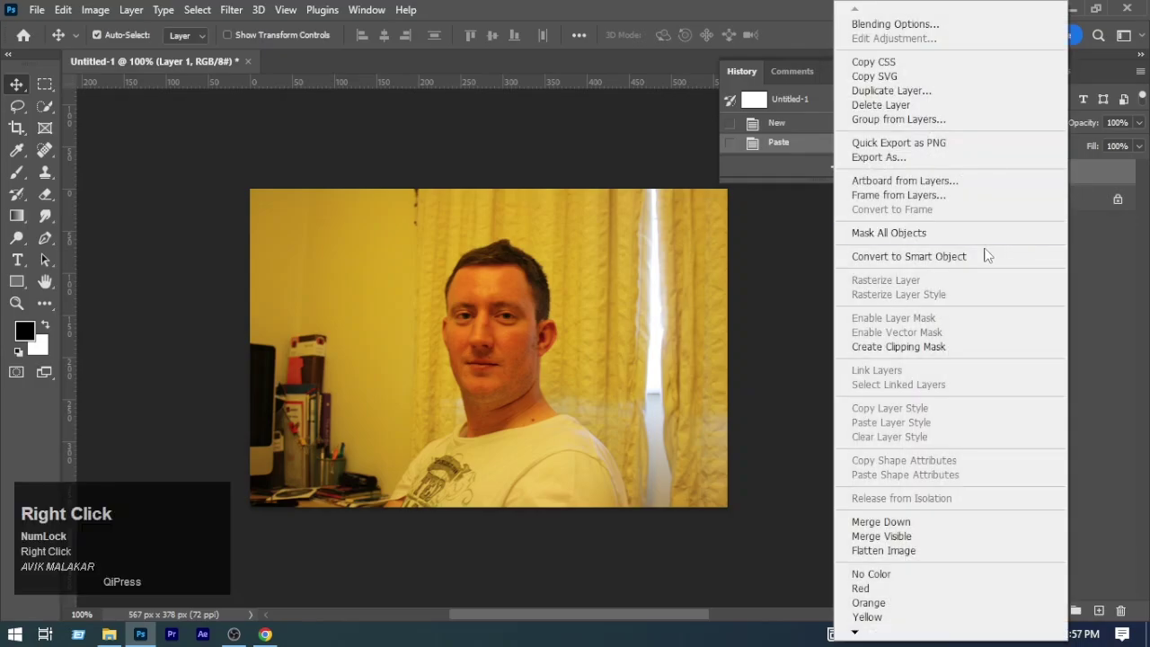
{"action": "right_click", "coordinate": [987, 258]}
{"action": "left_click", "coordinate": [985, 259]}
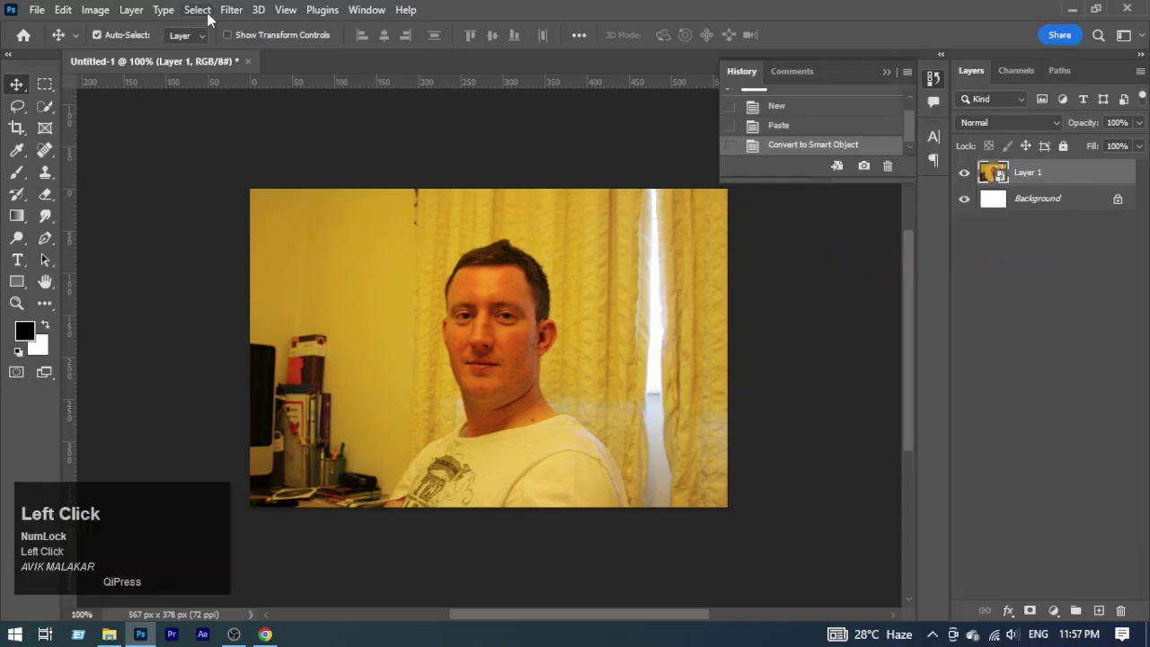
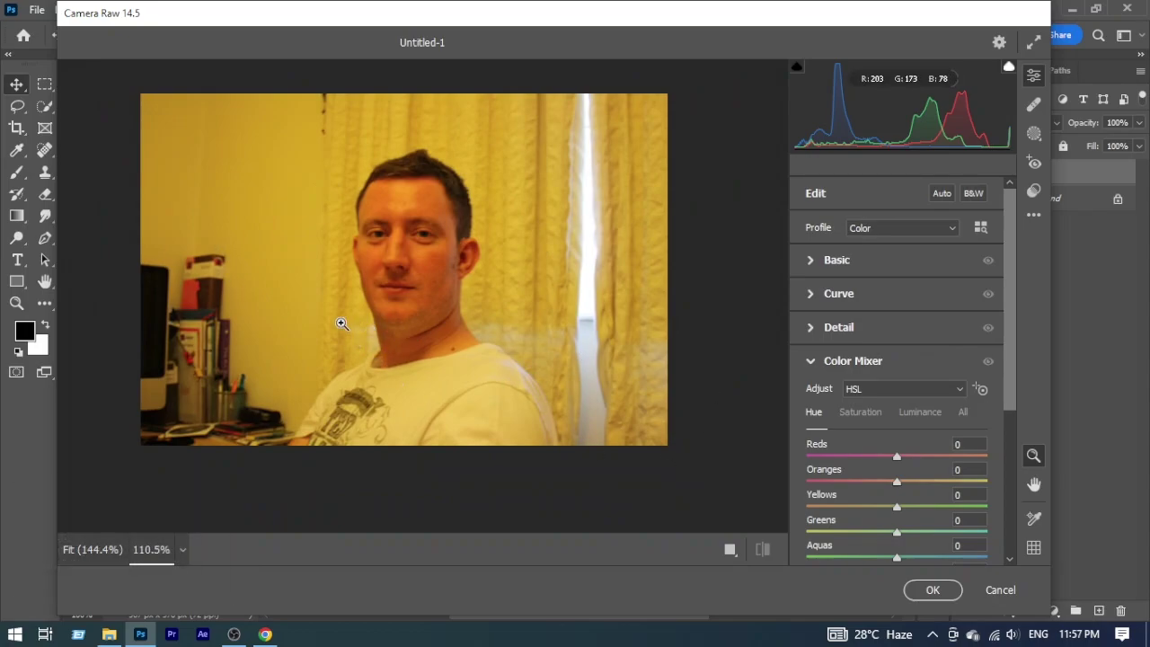
In Camera Raw Basic, sample neutral areas with the White Balance eyedropper, undoing failed tries until the cast cools.
{"action": "left_click", "coordinate": [816, 260]}
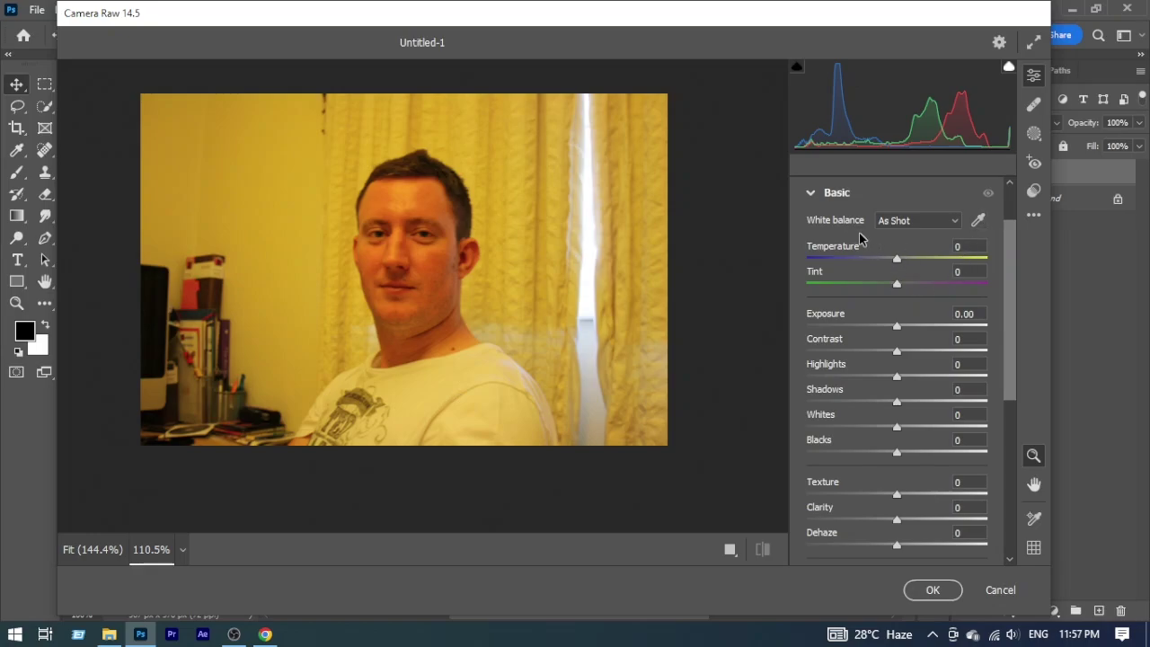
{"action": "left_click", "coordinate": [988, 221]}
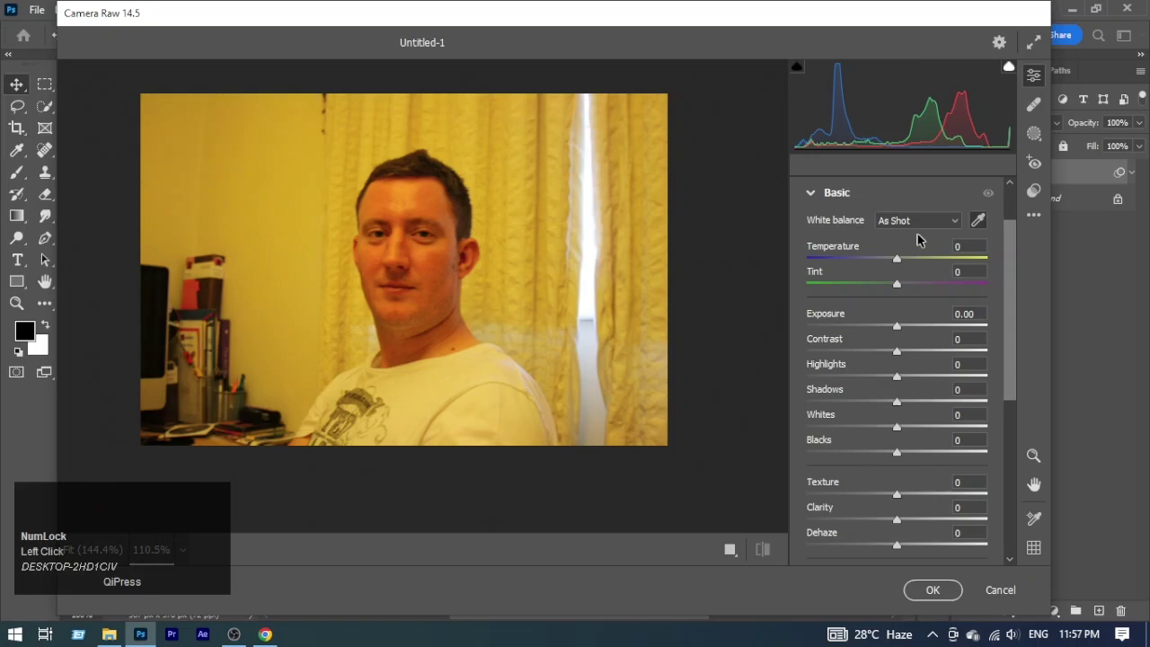
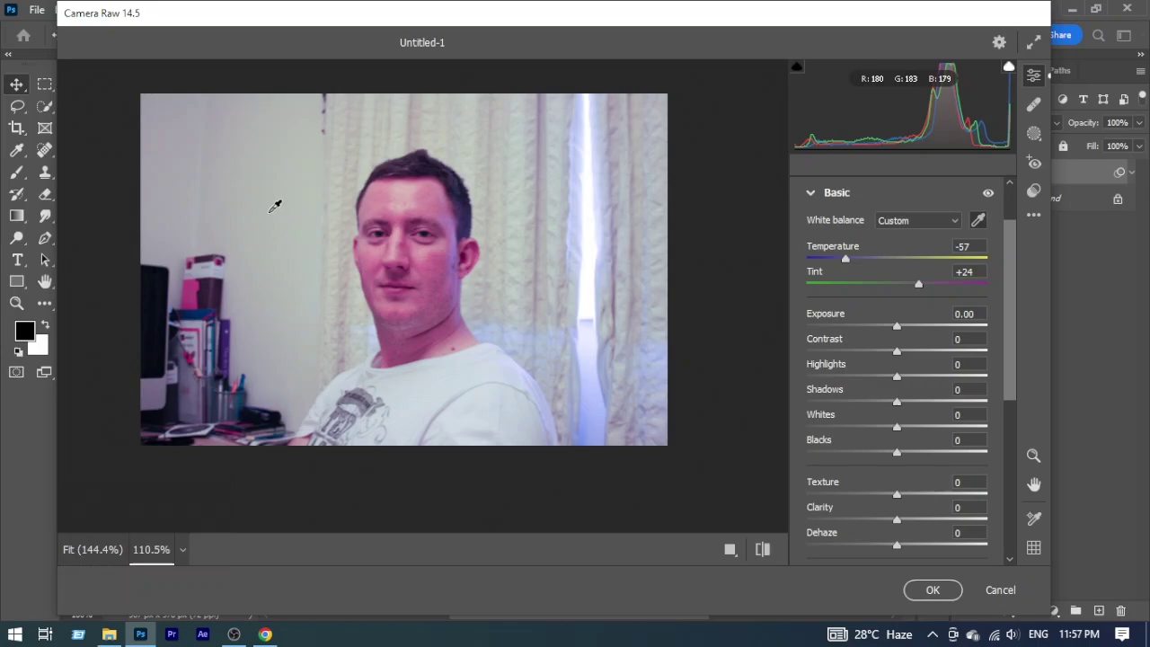
{"action": "key", "text": "alt+Num_Lock"}
{"action": "left_click", "coordinate": [1000, 592]}
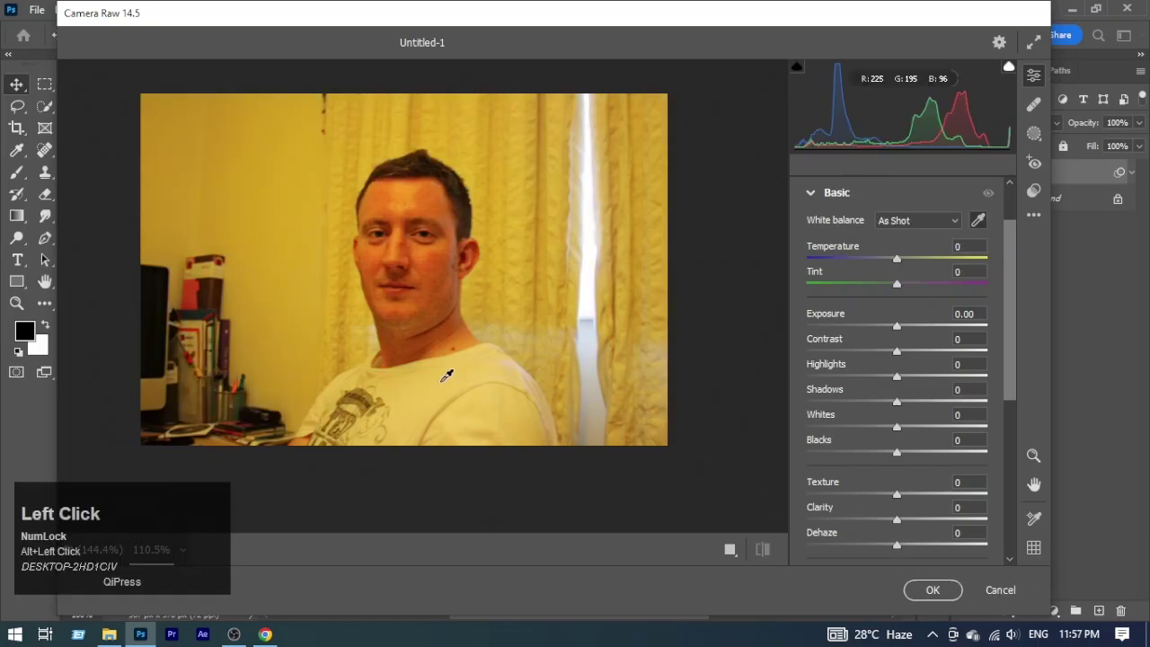
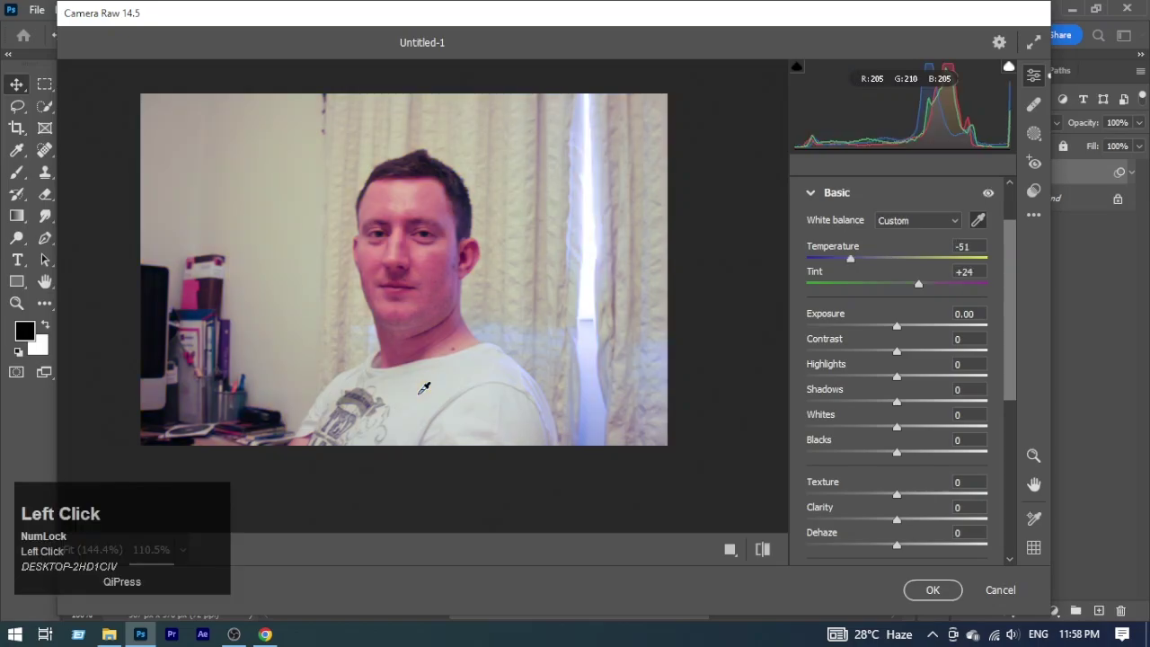
{"action": "key", "text": "ctrl+z"}
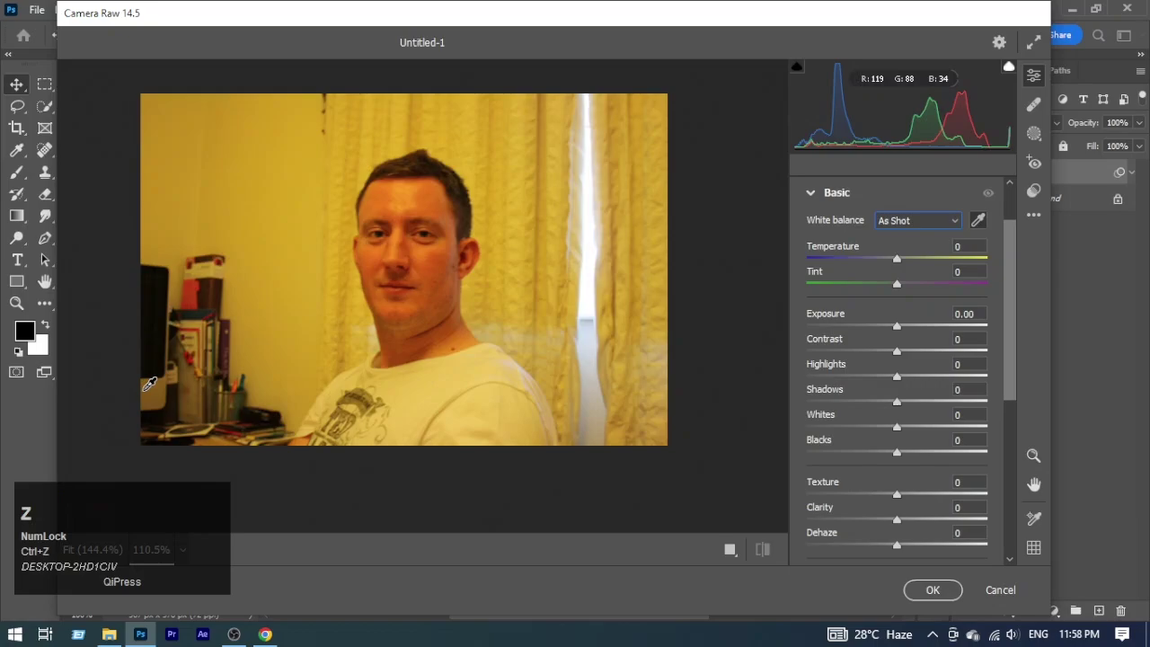
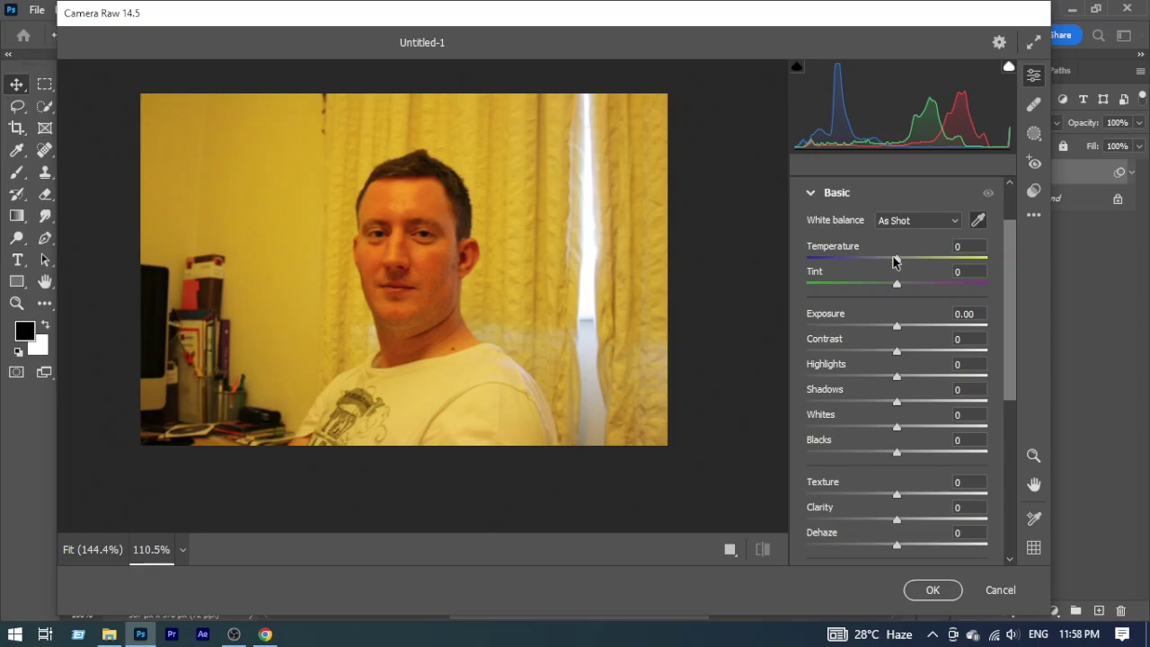
{"action": "left_click", "coordinate": [899, 256]}
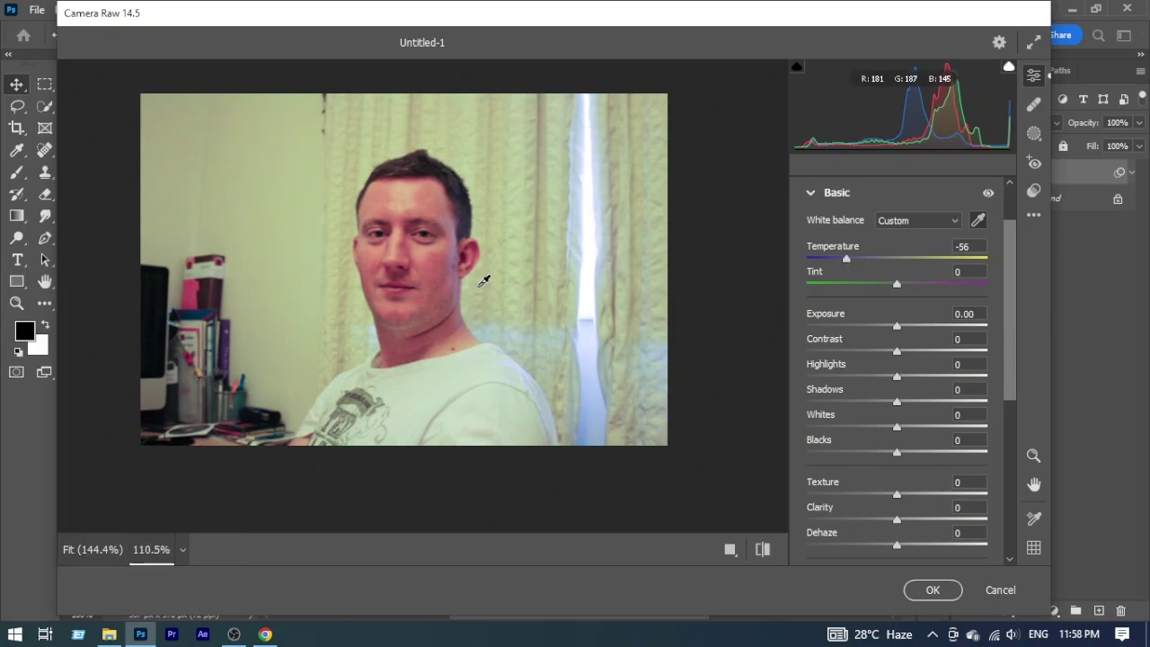
Shift Tint to +17 toward magenta and apply the correction to the portrait.
{"action": "left_click_drag", "start_coordinate": [901, 287], "coordinate": [954, 606]}
{"action": "left_click", "coordinate": [953, 590]}
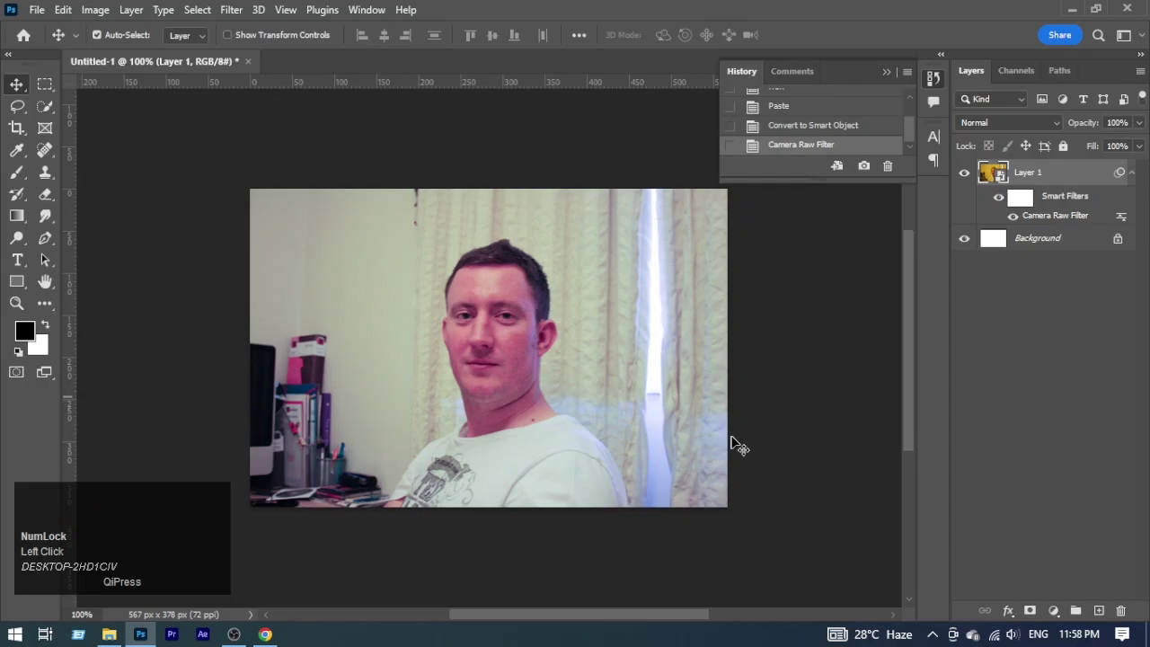
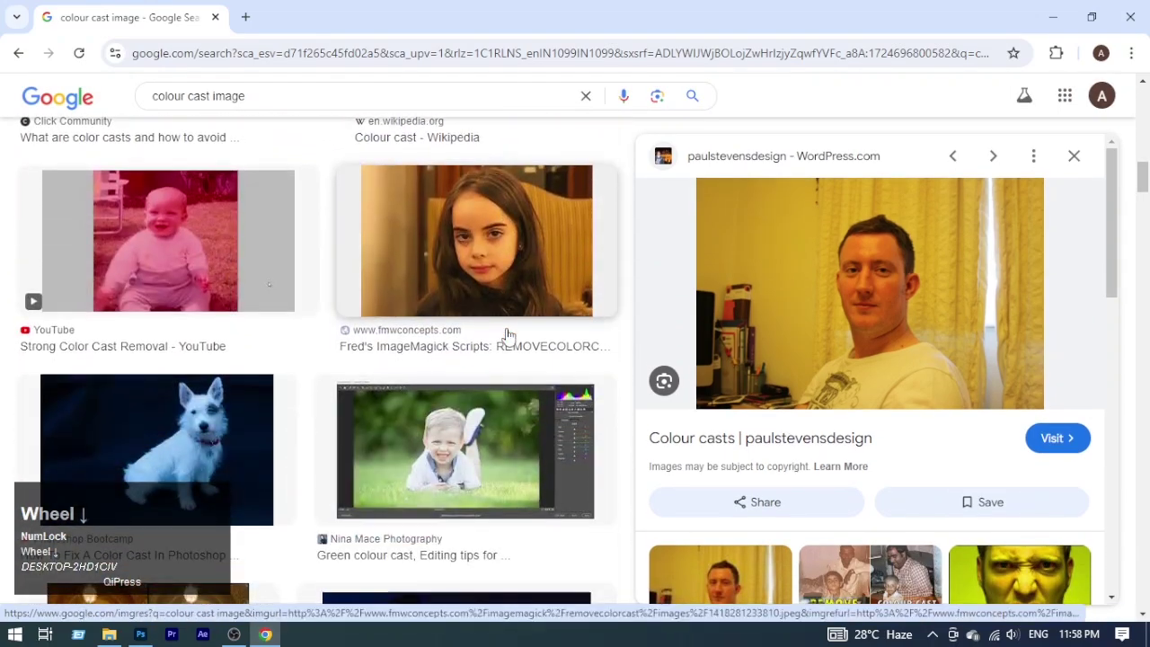
Preview the red-tinted old baby photo and copy it to the clipboard.
{"action": "scroll", "scroll_direction": "down", "scroll_amount": 3}
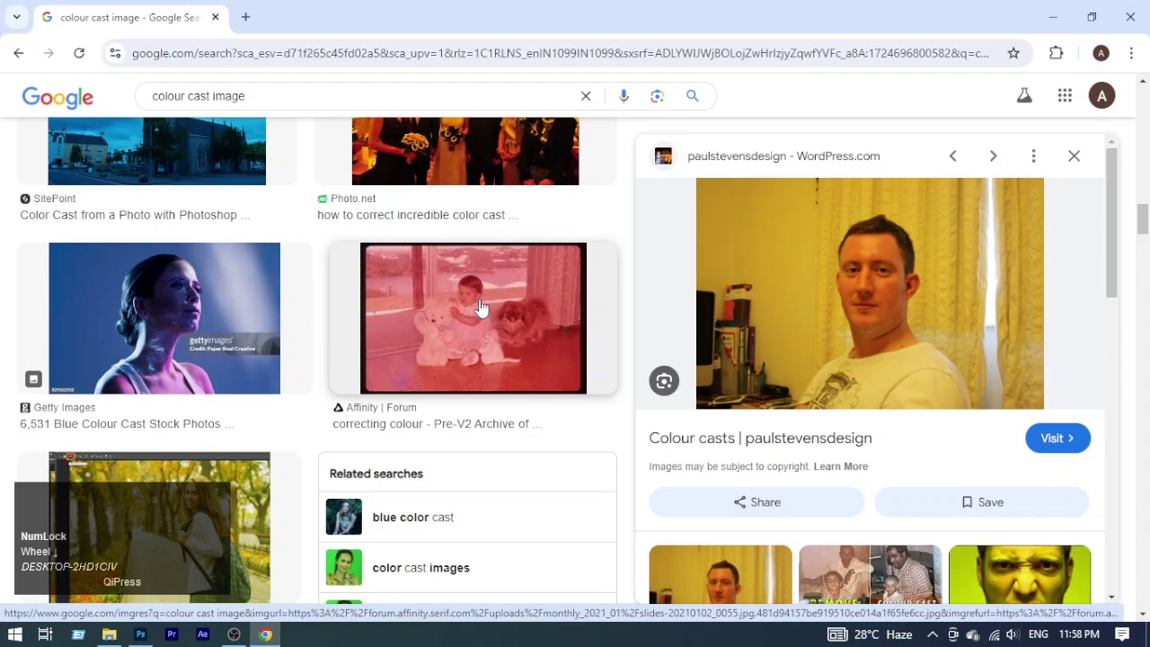
{"action": "left_click", "coordinate": [482, 305]}
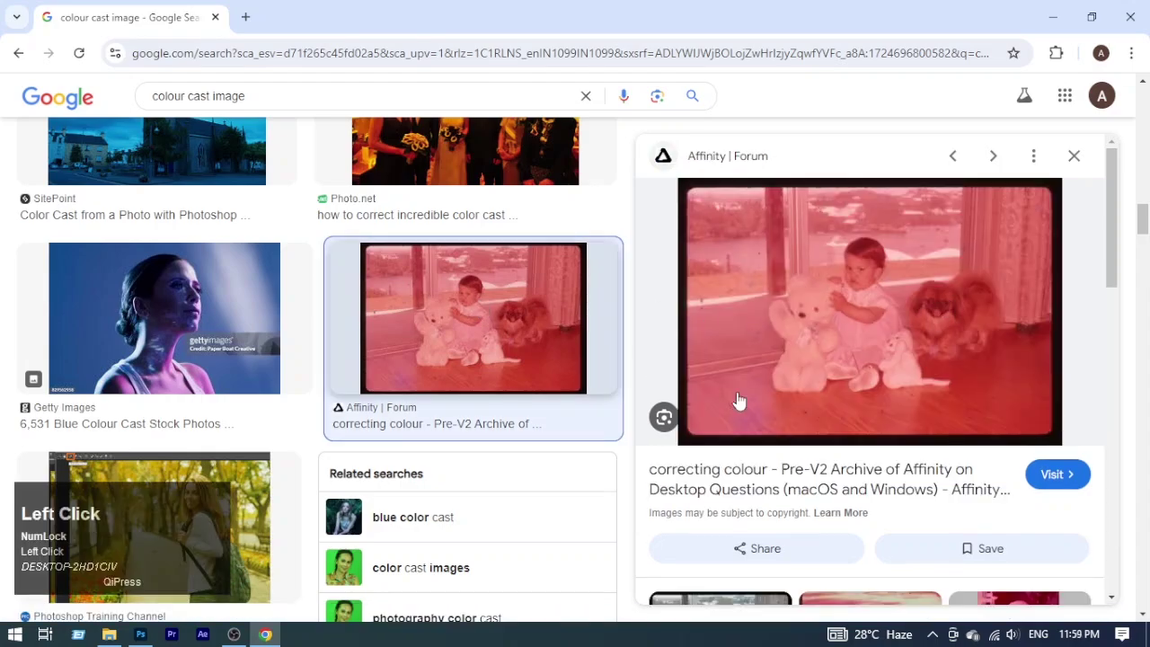
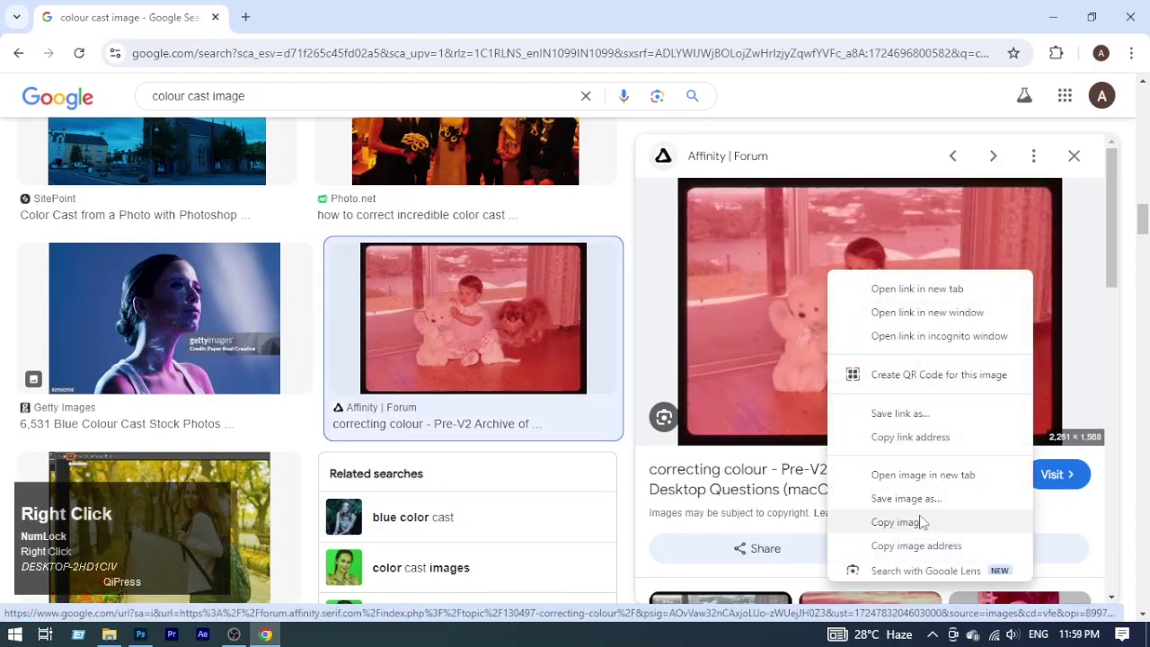
{"action": "left_click", "coordinate": [927, 524]}
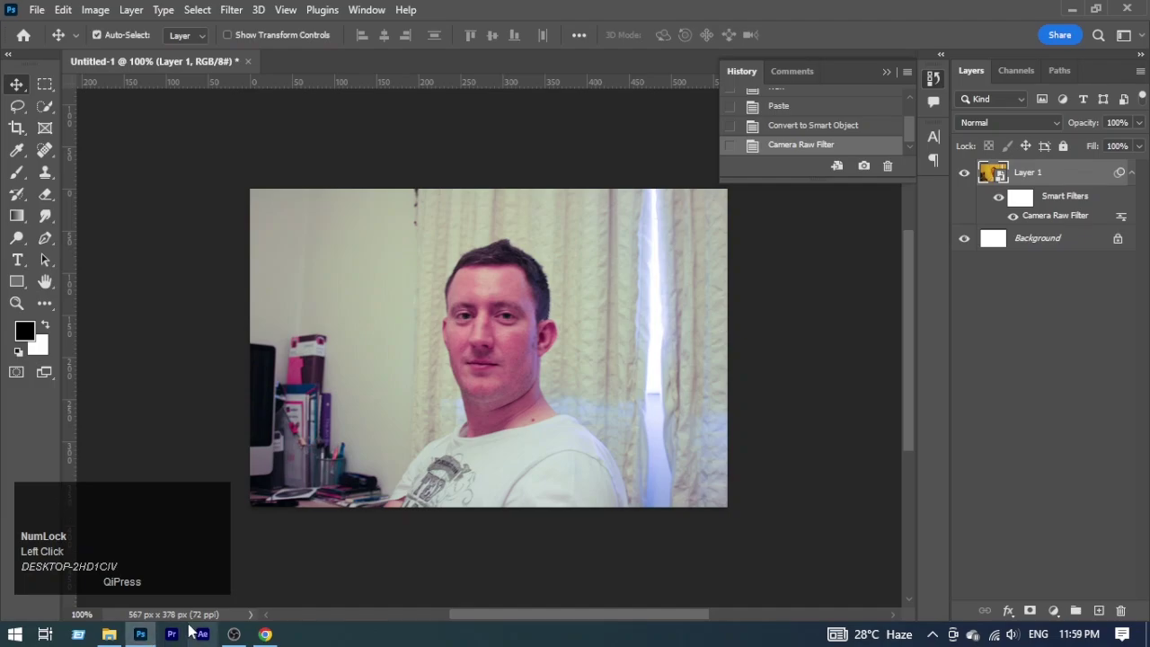
Create a new clipboard-sized document, paste the red-tinted photo and undo a trial auto adjustment.
{"action": "key", "text": "ctrl+n"}
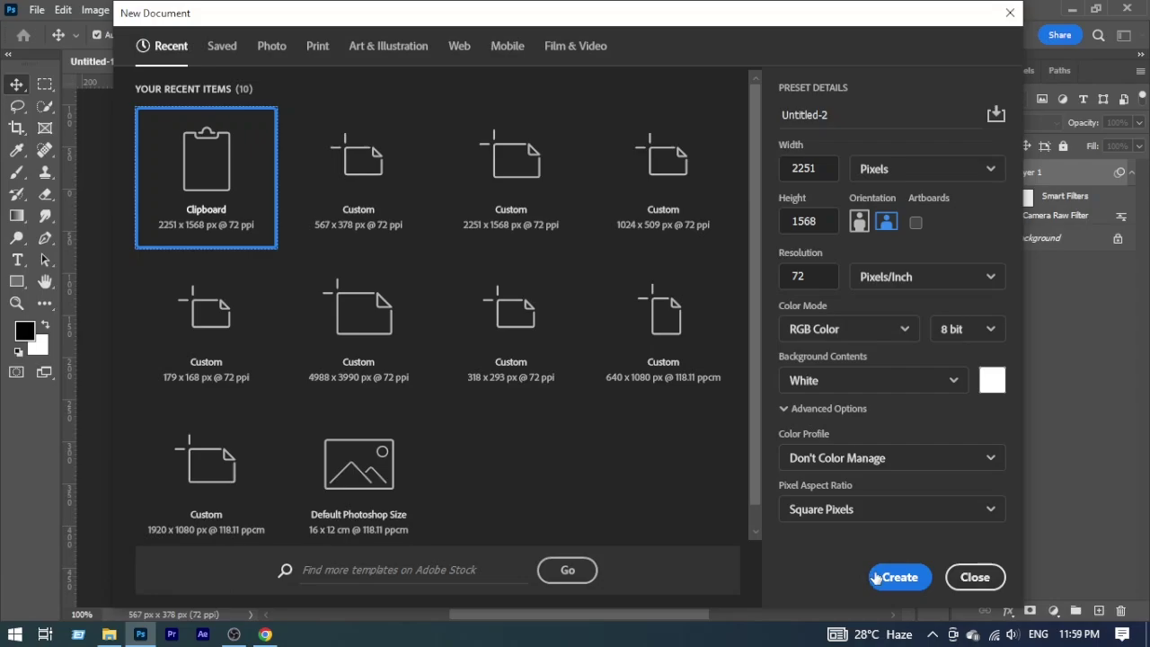
{"action": "double_click", "coordinate": [896, 579]}
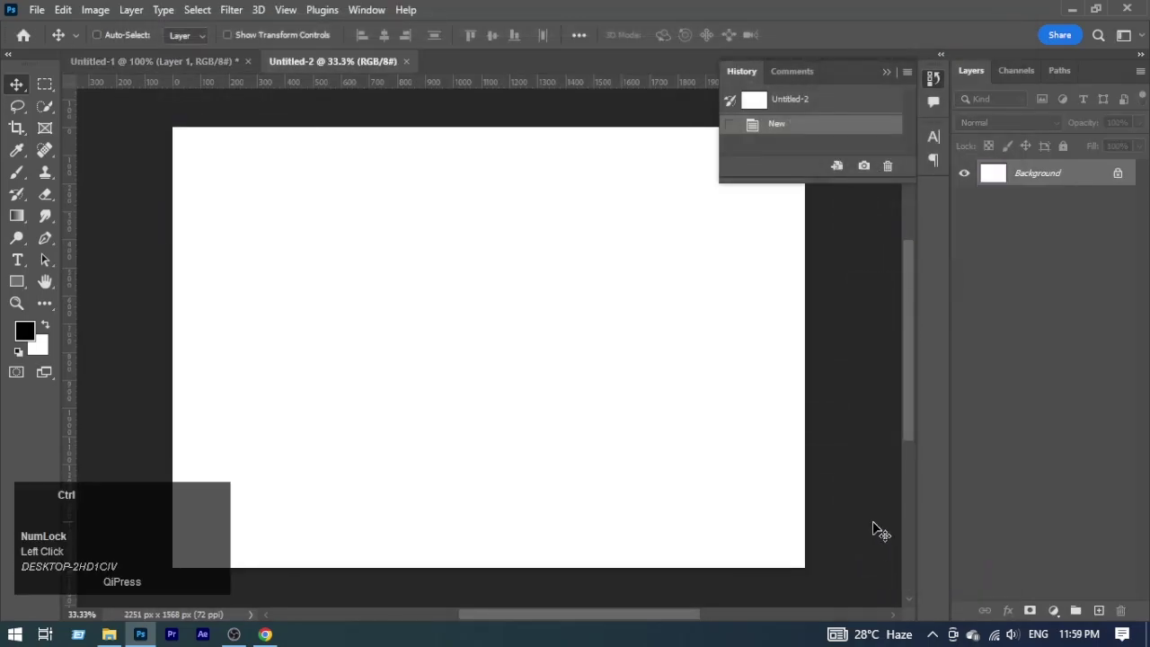
{"action": "key", "text": "ctrl+v"}
{"action": "left_click", "coordinate": [889, 78]}
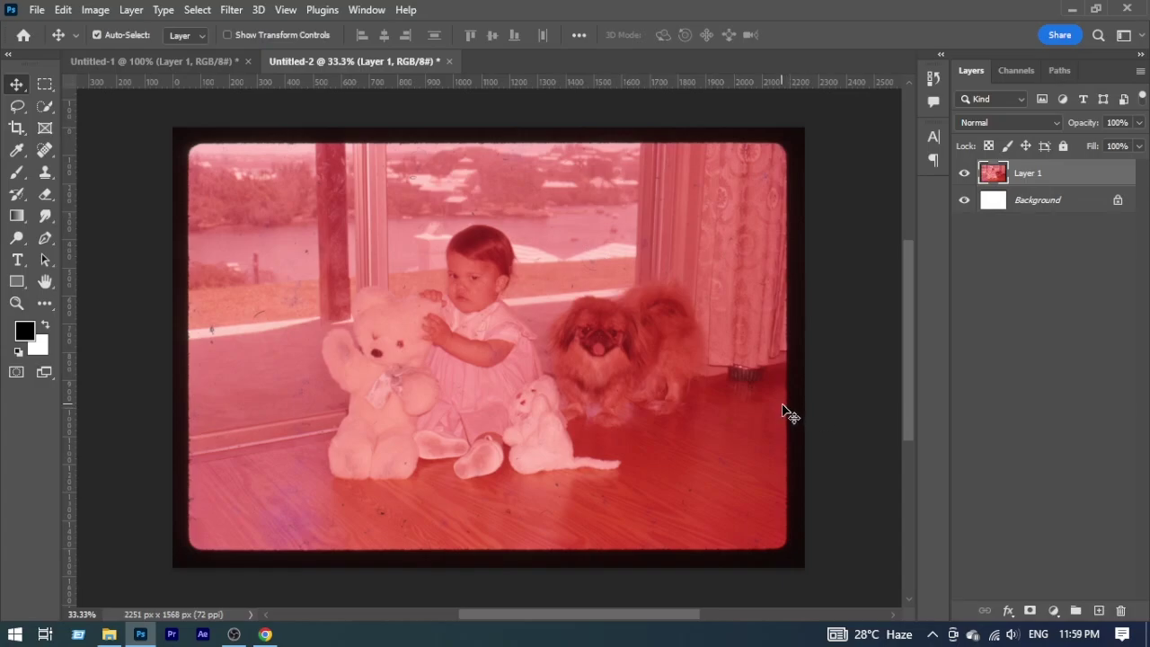
{"action": "key", "text": "ctrl+Num_Lock"}
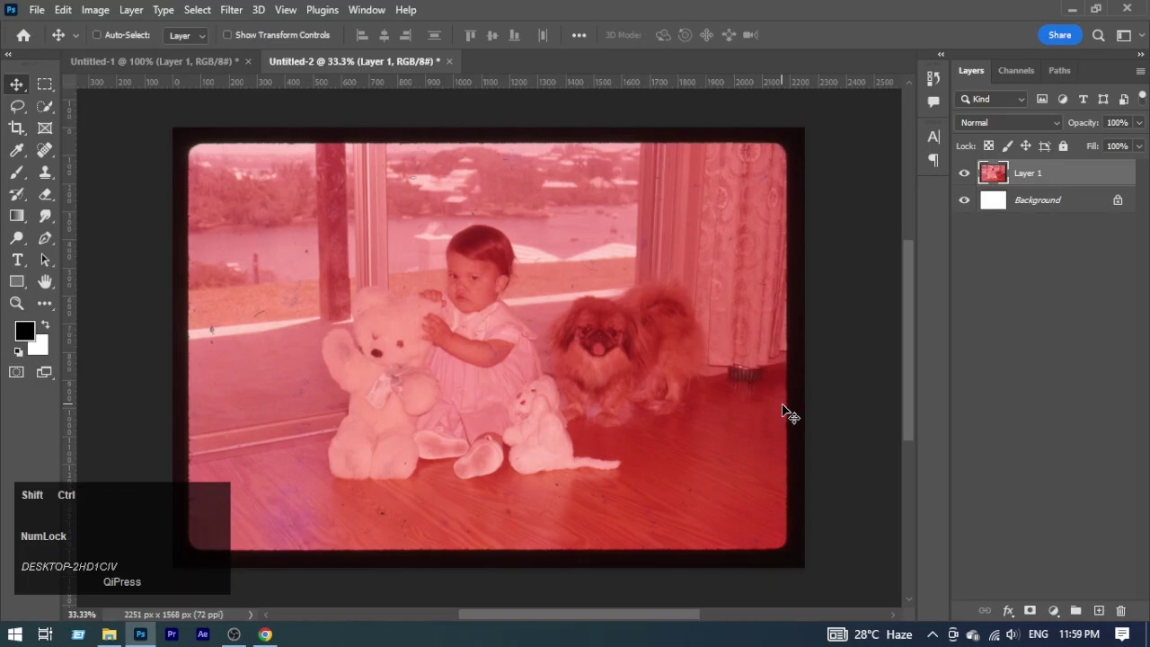
{"action": "key", "text": "ctrl+shift+l"}
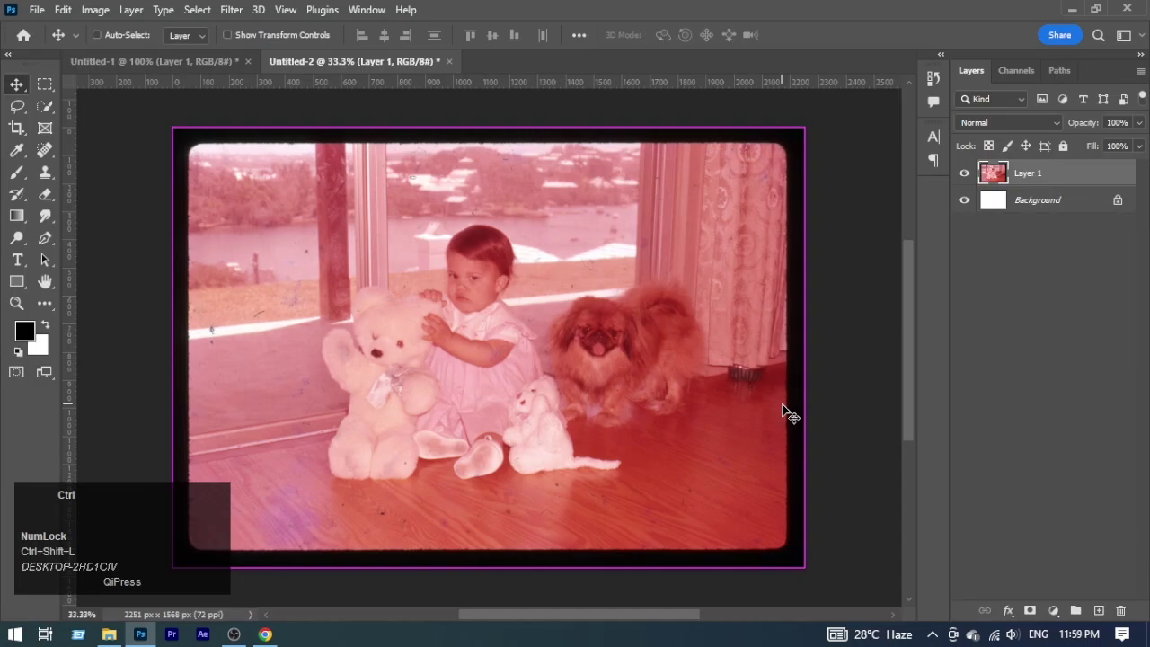
{"action": "key", "text": "ctrl+z"}
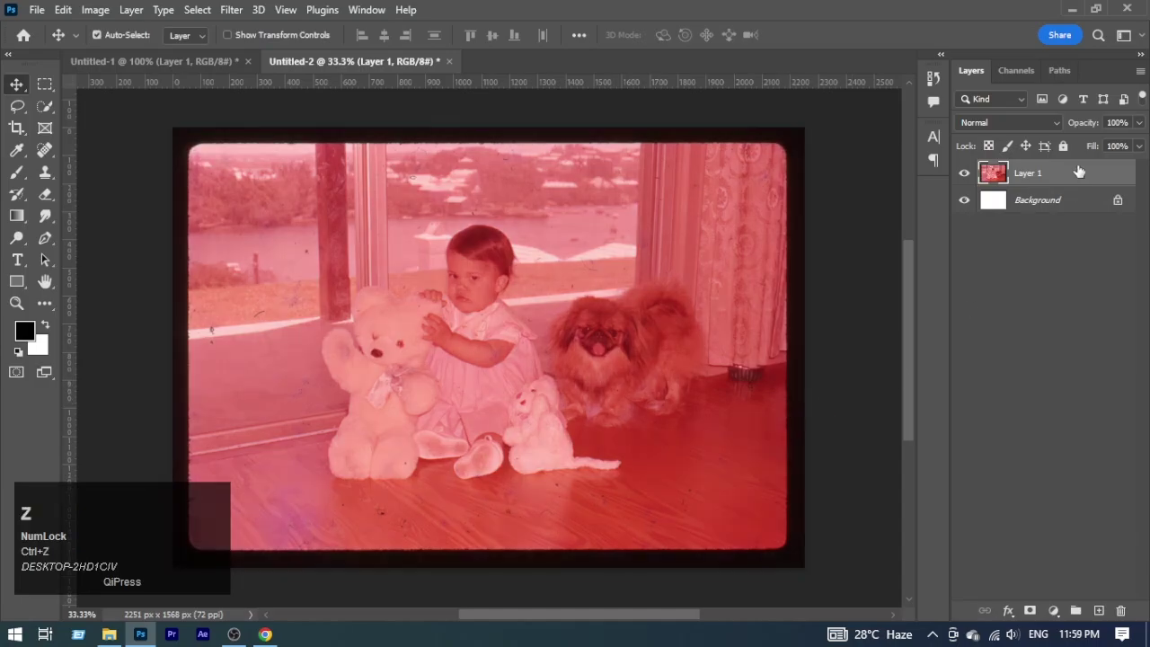
Convert the pasted photo's Layer 1 to a smart object.
{"action": "right_click", "coordinate": [1079, 167]}
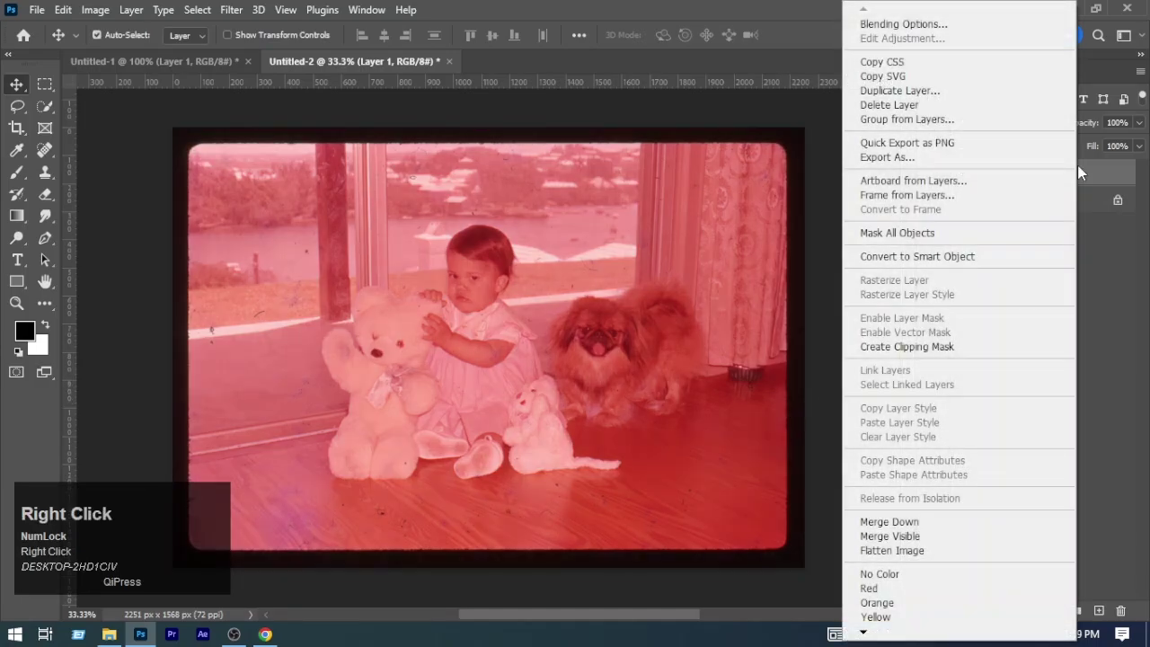
{"action": "left_click", "coordinate": [977, 259]}
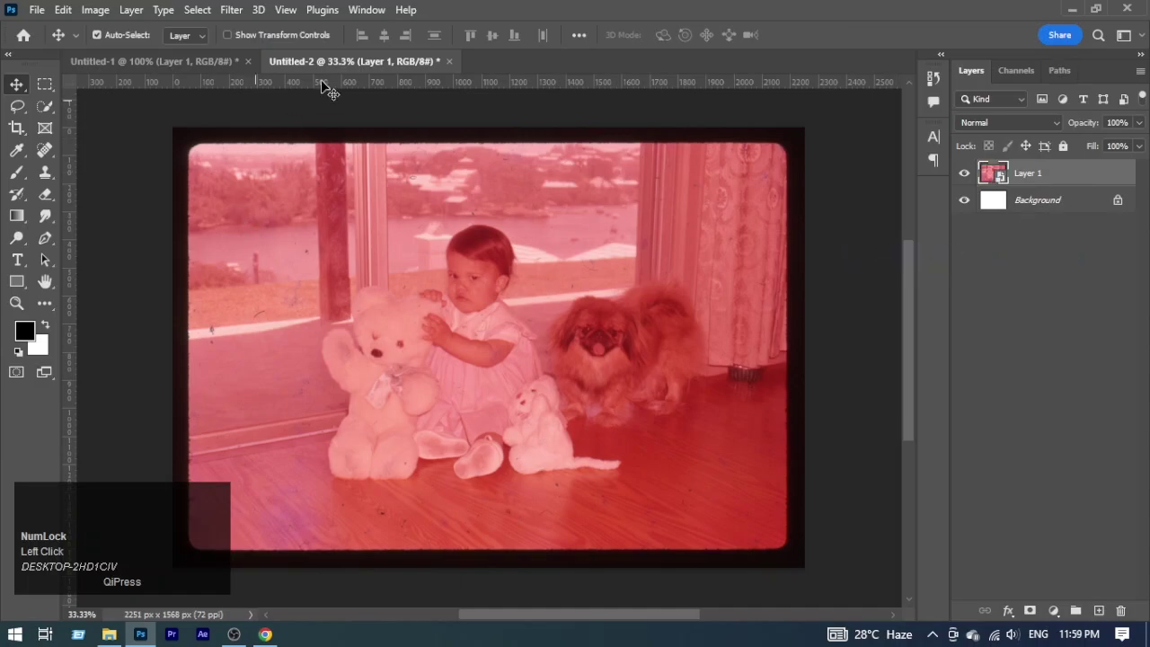
Run the Camera Raw Filter, try a White Balance eyedropper sample on the red photo, then undo it.
{"action": "left_click", "coordinate": [234, 19]}
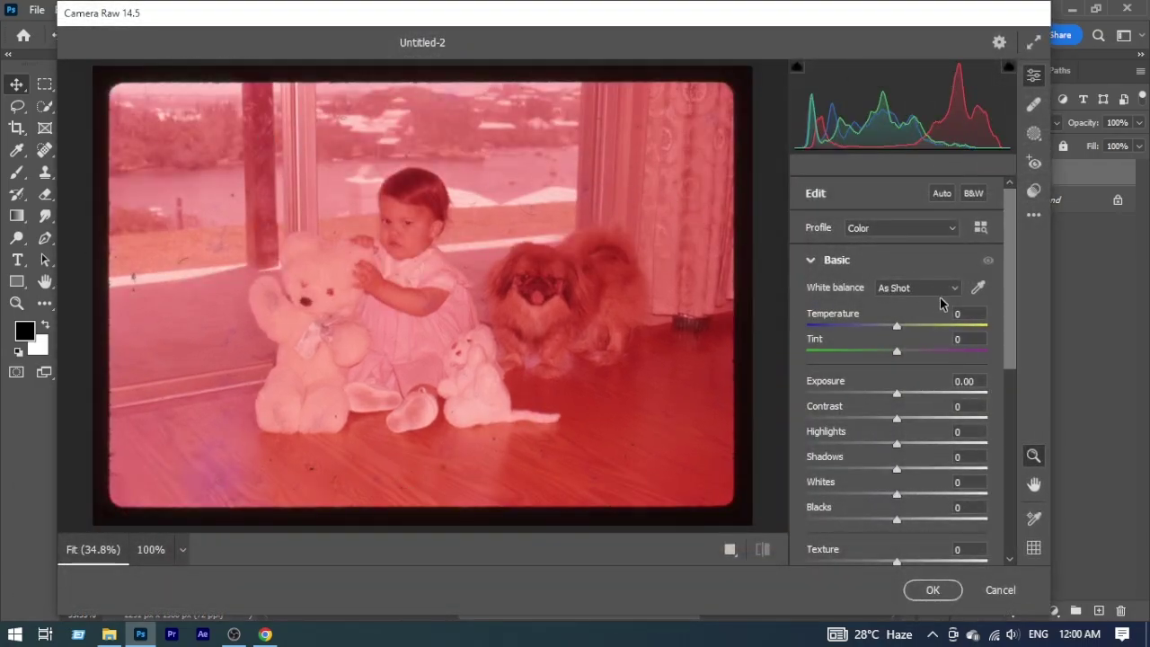
{"action": "left_click", "coordinate": [980, 291]}
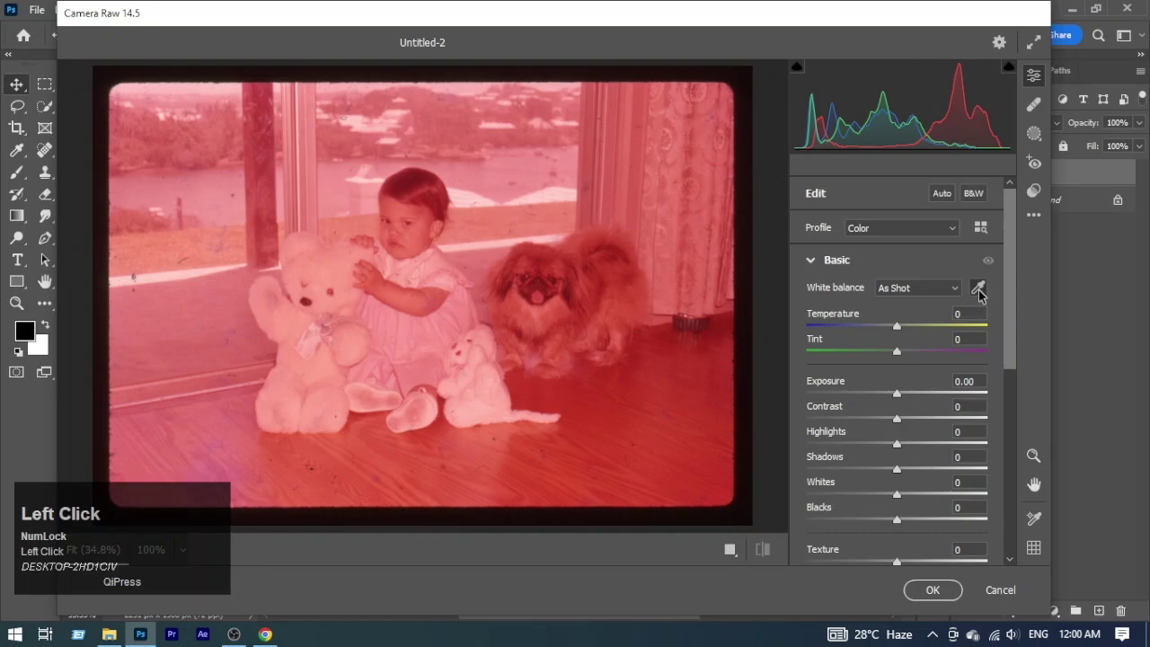
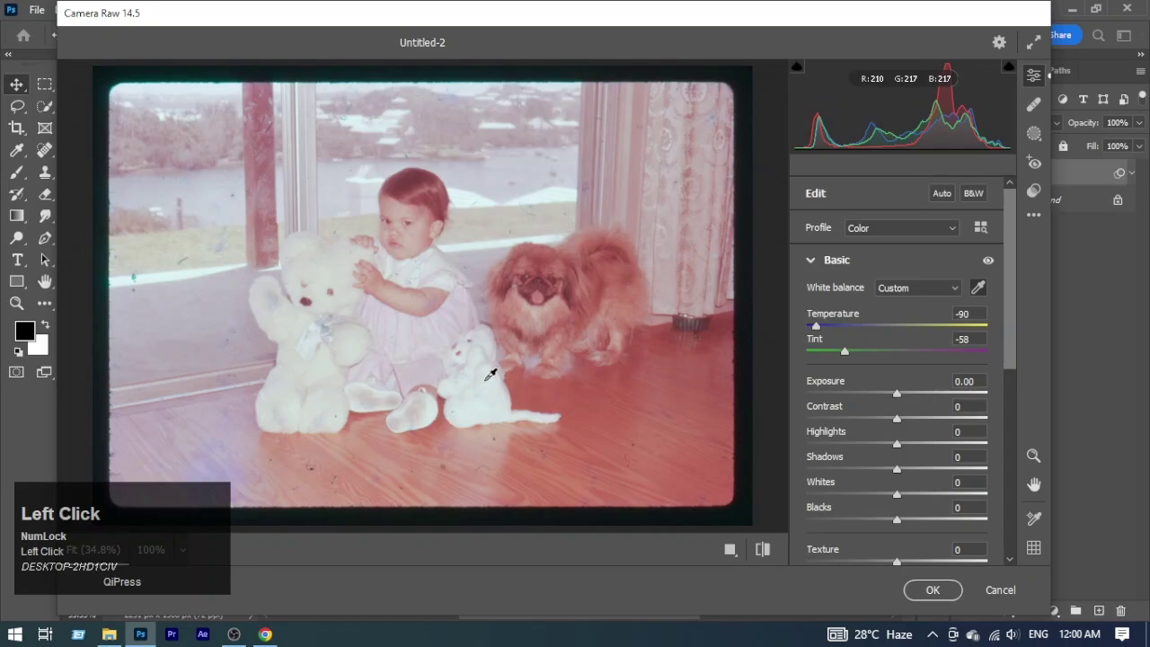
{"action": "key", "text": "ctrl+z"}
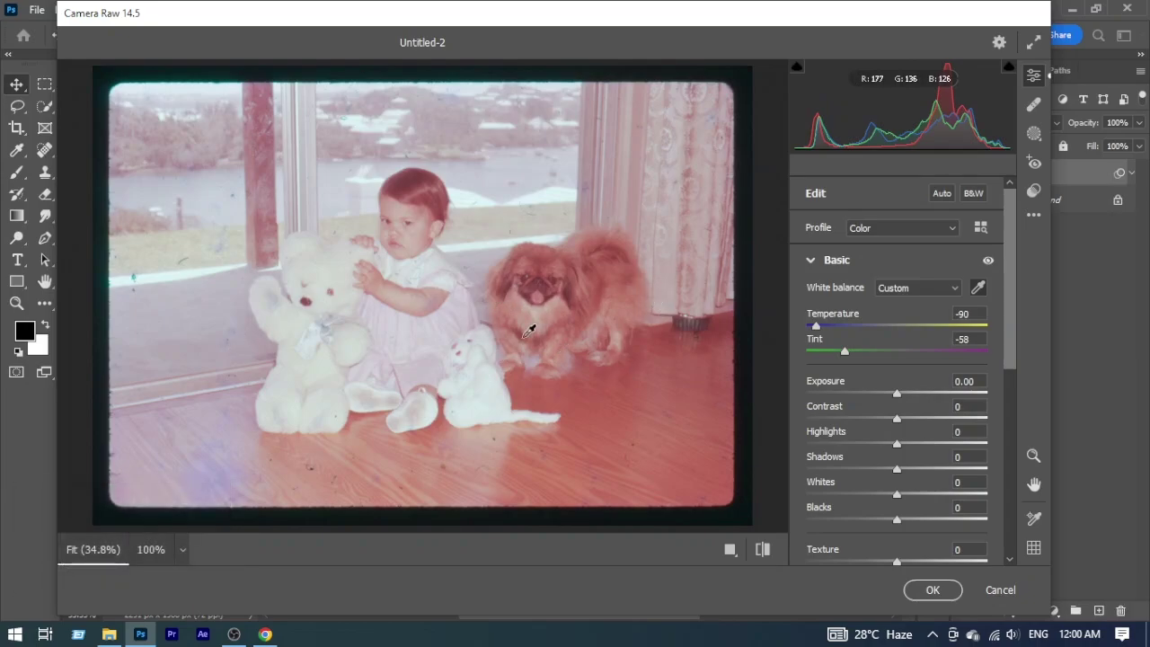
{"action": "key", "text": "ctrl+z"}
{"action": "key", "text": "ctrl+z"}
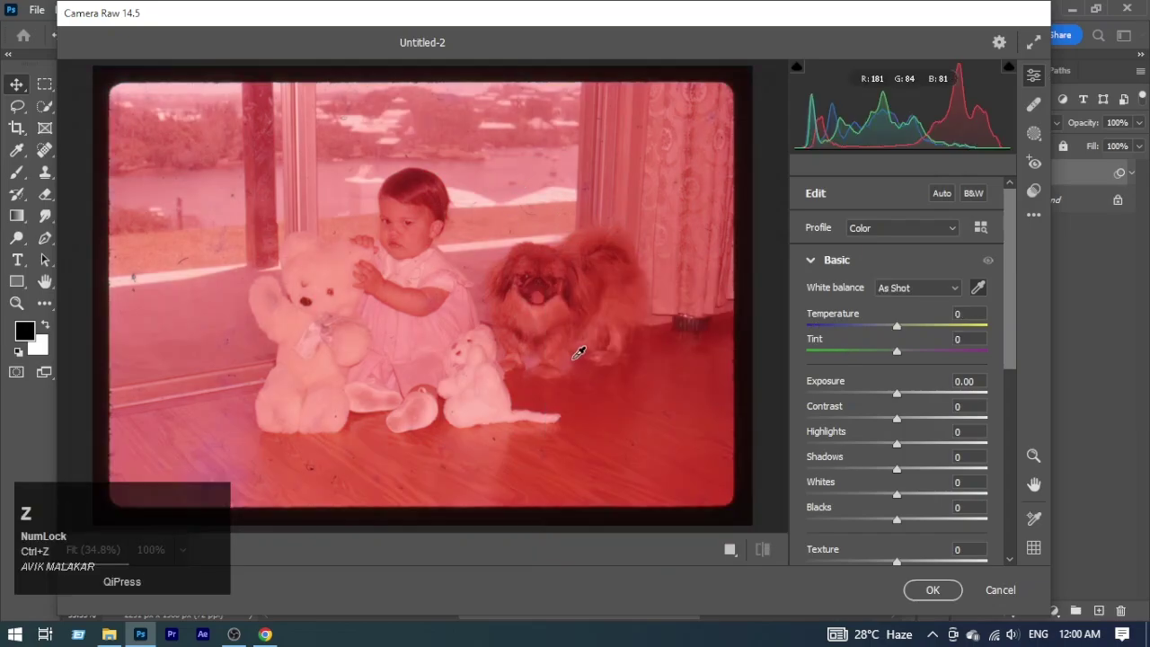